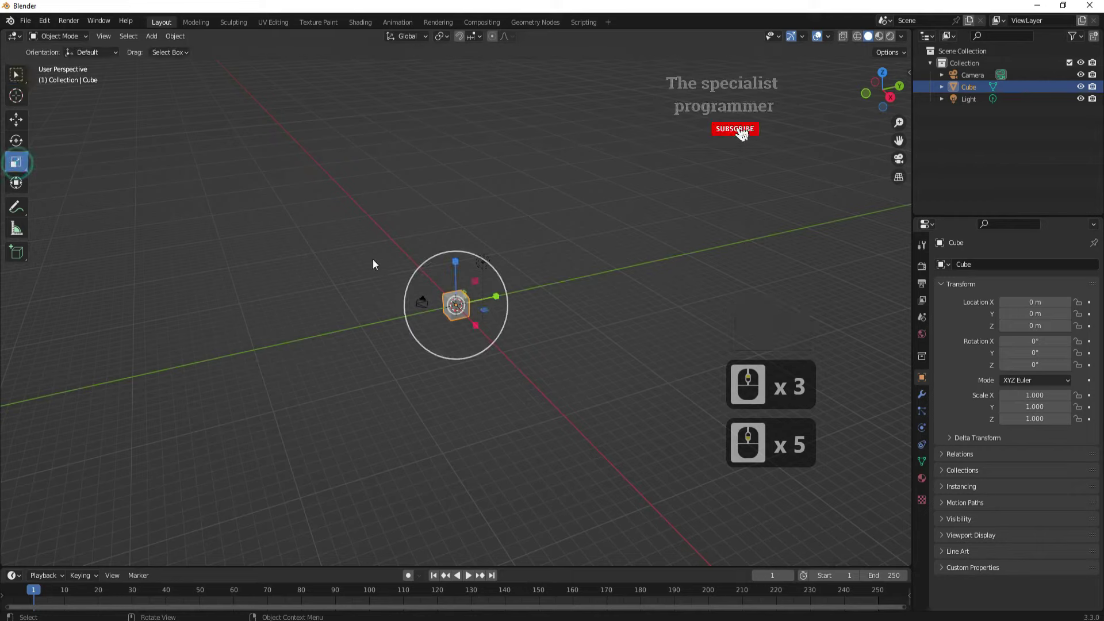
# - Scale the default cube along Z to about 16.6, making a tall thin pillar
pyautogui.click(460, 268)
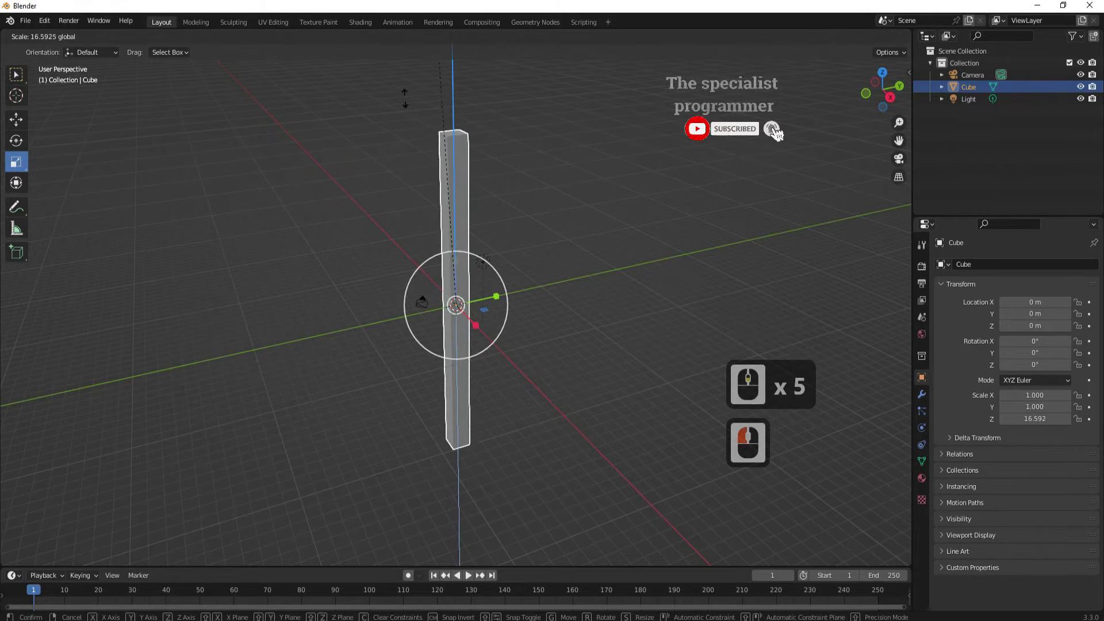
pyautogui.click(428, 103)
pyautogui.click(460, 200)
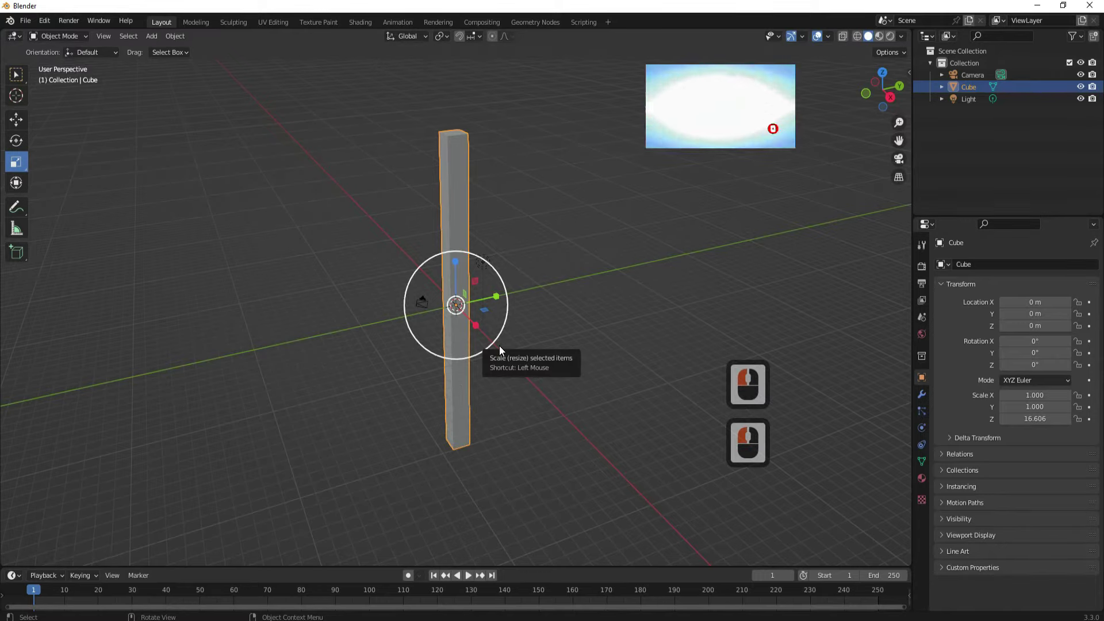
# - In Edit Mode, subdivide the whole pillar mesh with 10 cuts along its height
pyautogui.click(76, 43)
pyautogui.click(60, 70)
pyautogui.rightClick(463, 209)
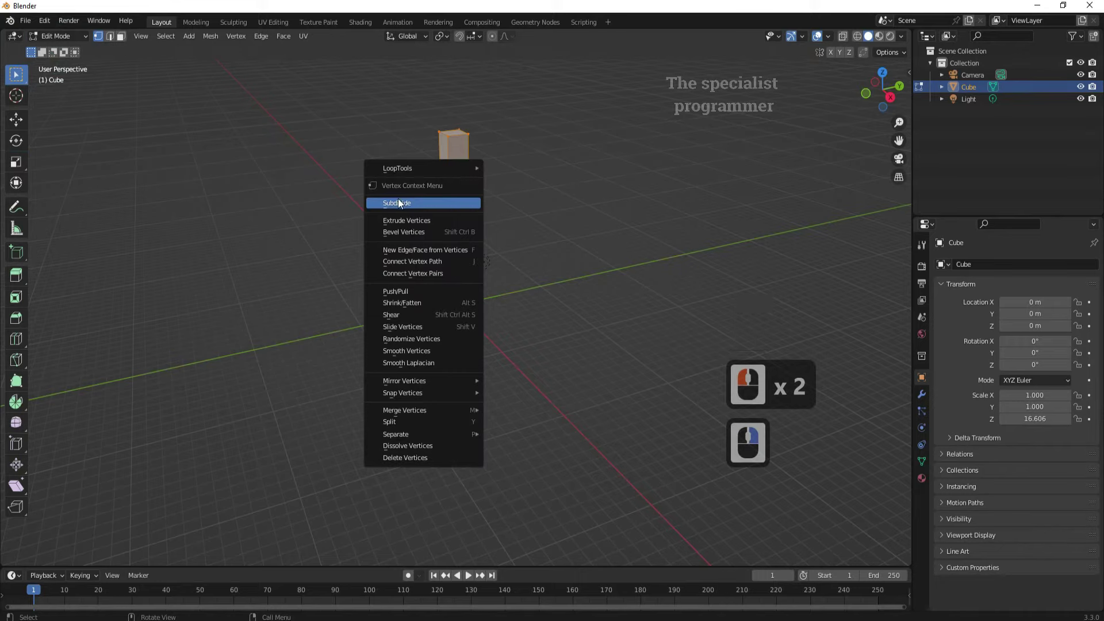
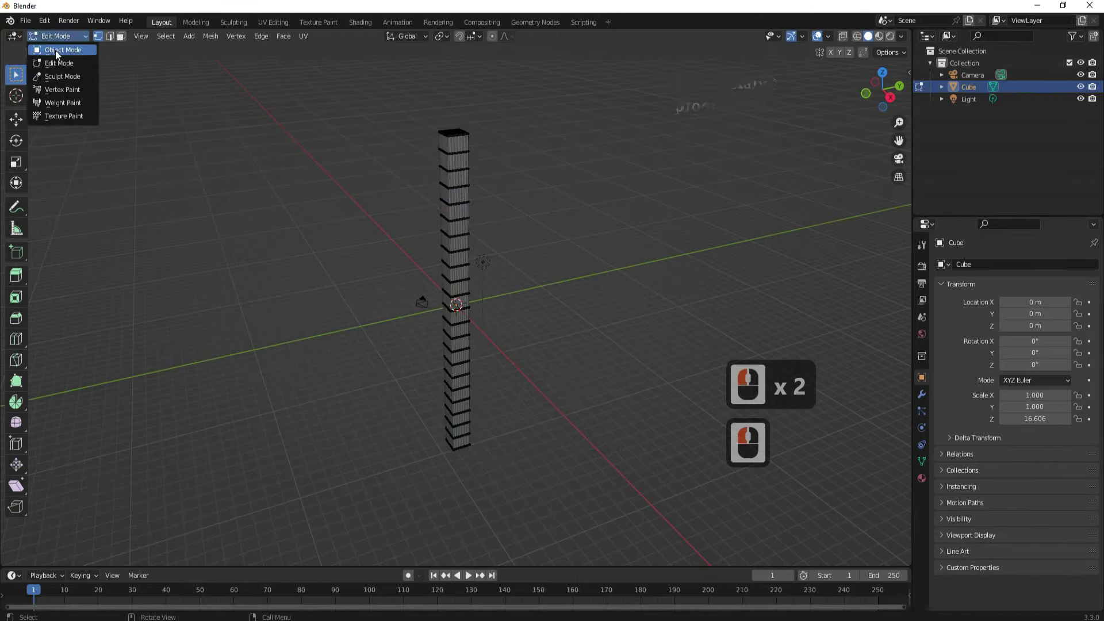
# - Return to Object Mode with the Move tool active and the pillar selected
pyautogui.click(166, 67)
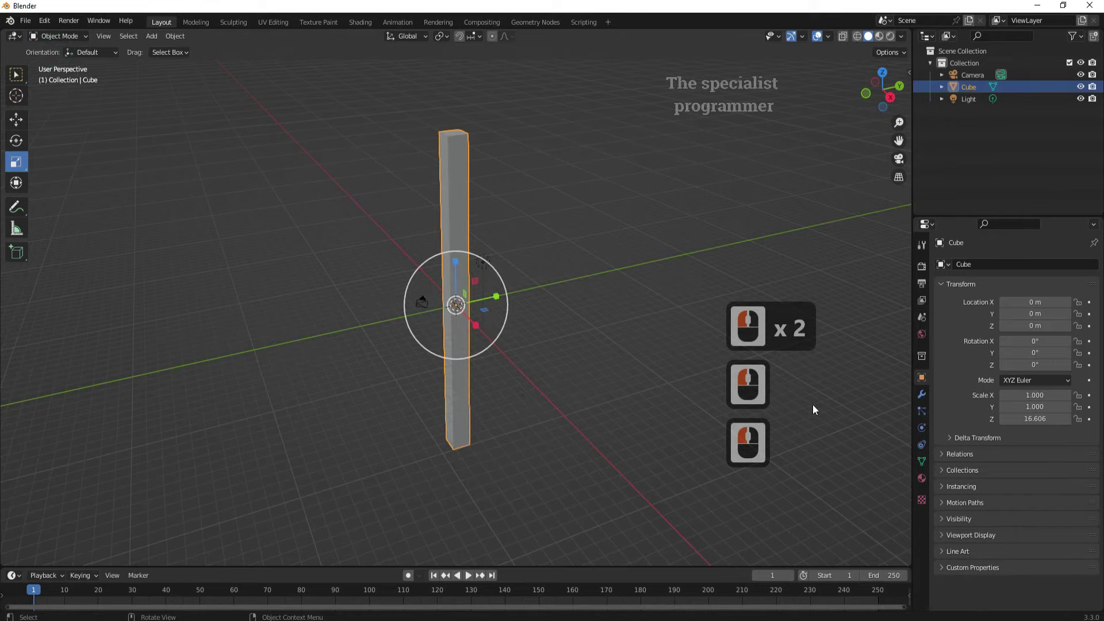
pyautogui.click(17, 125)
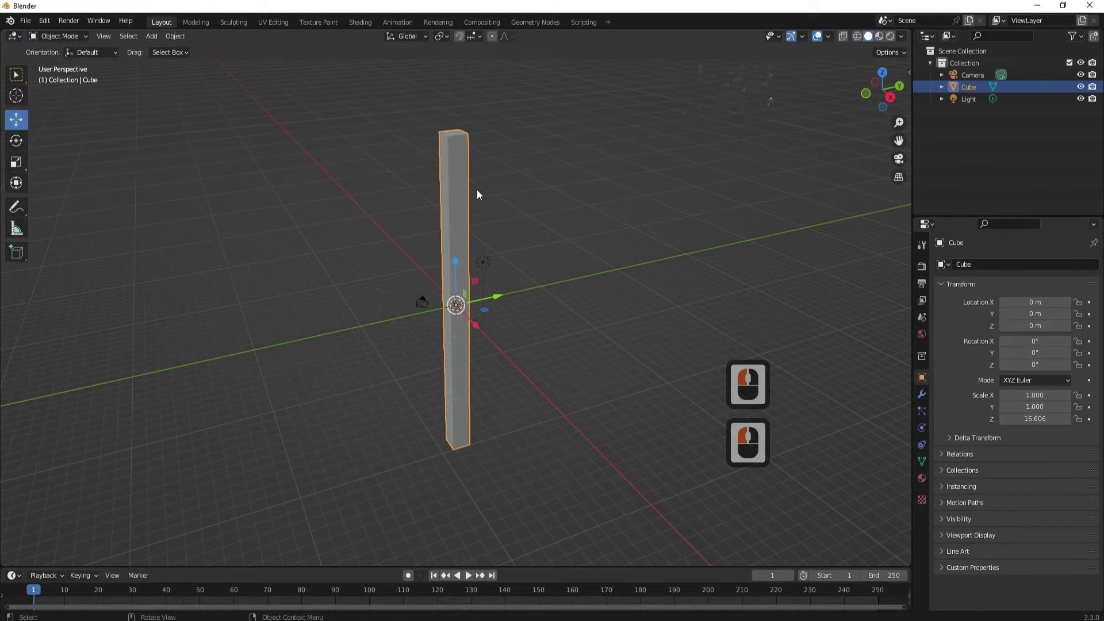
pyautogui.click(462, 187)
pyautogui.click(973, 381)
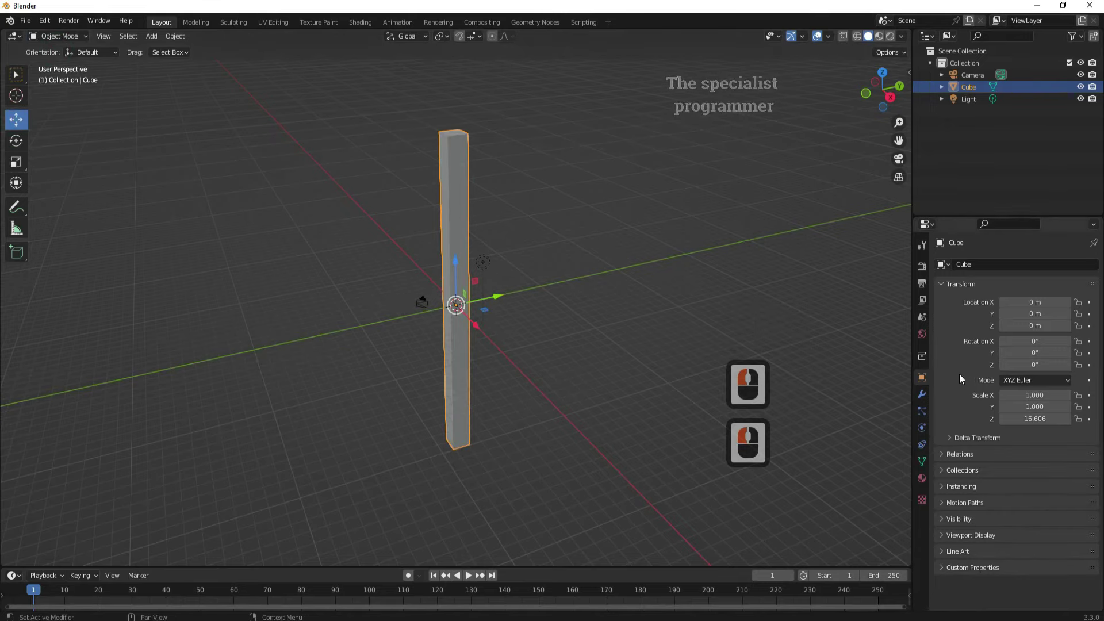
# - Add a Simple Deform modifier from the Deform group to the pillar
pyautogui.click(922, 402)
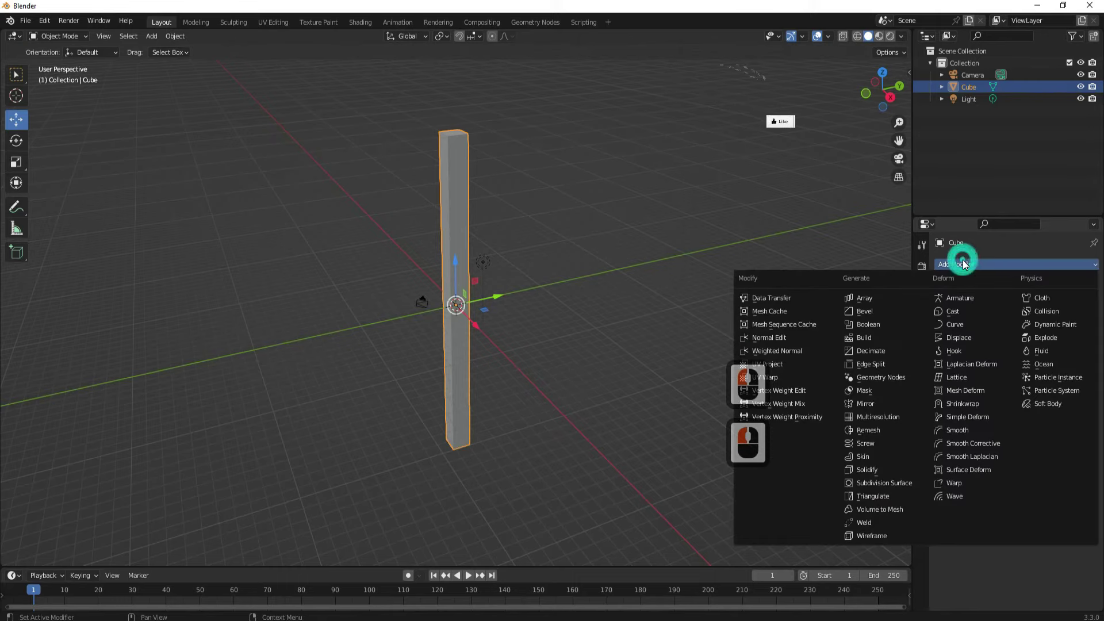
pyautogui.click(967, 266)
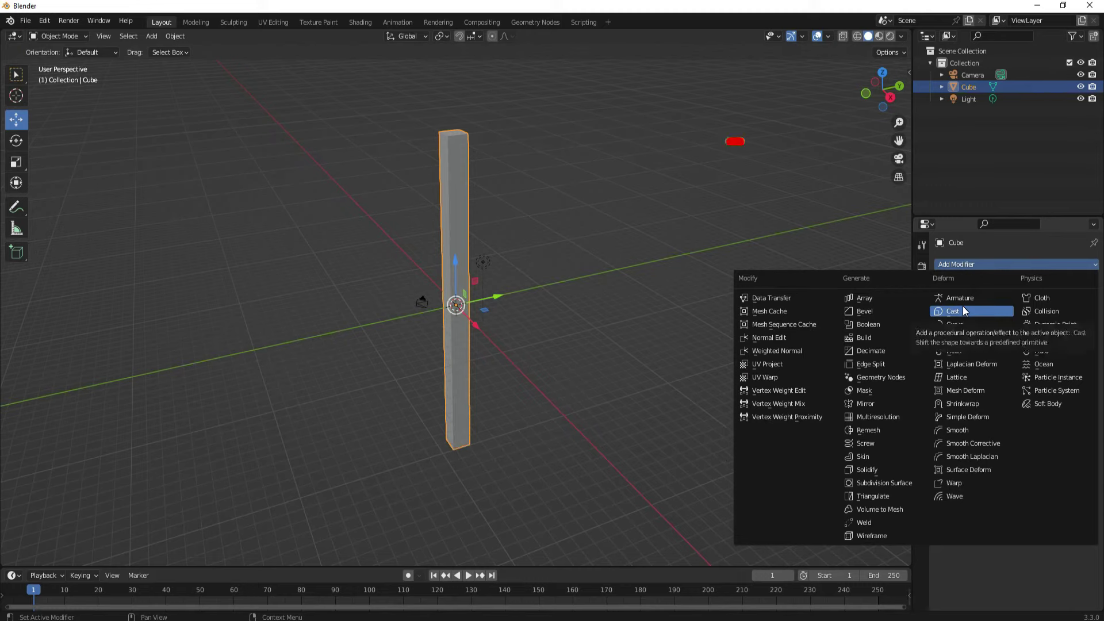
pyautogui.click(977, 425)
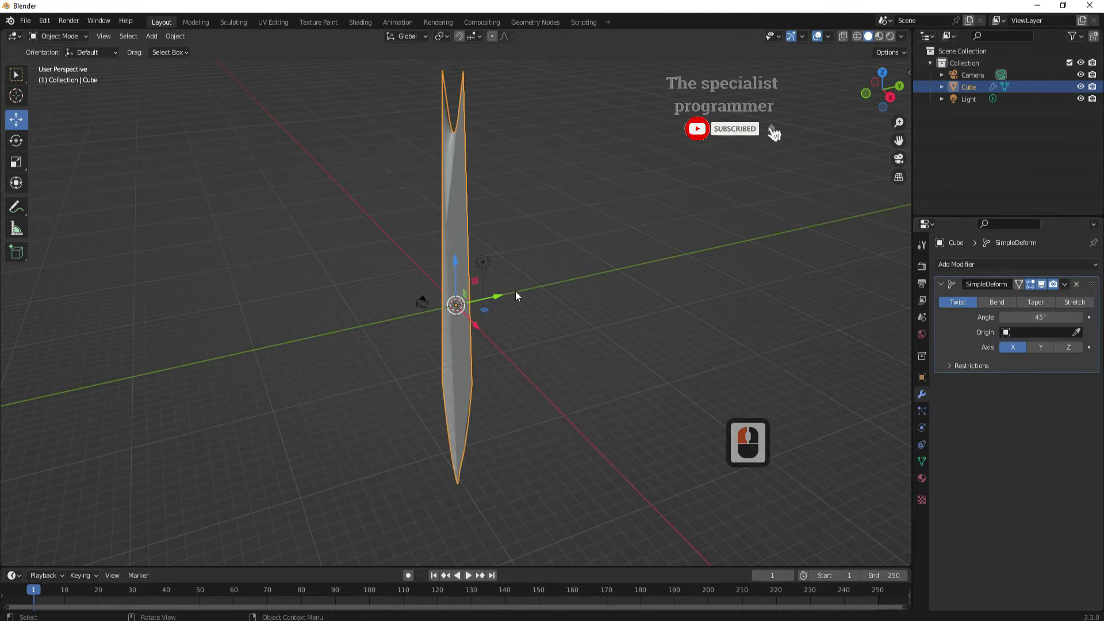
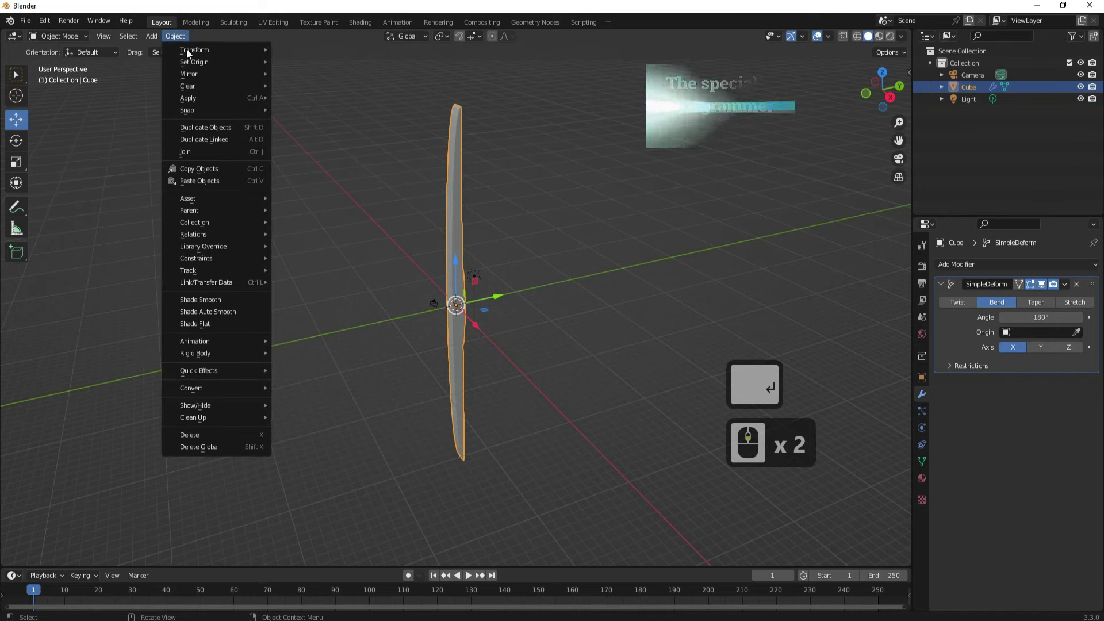
# - Apply All Transforms so the Simple Deform bend curves the pillar into an arc
pyautogui.click(197, 100)
pyautogui.click(314, 139)
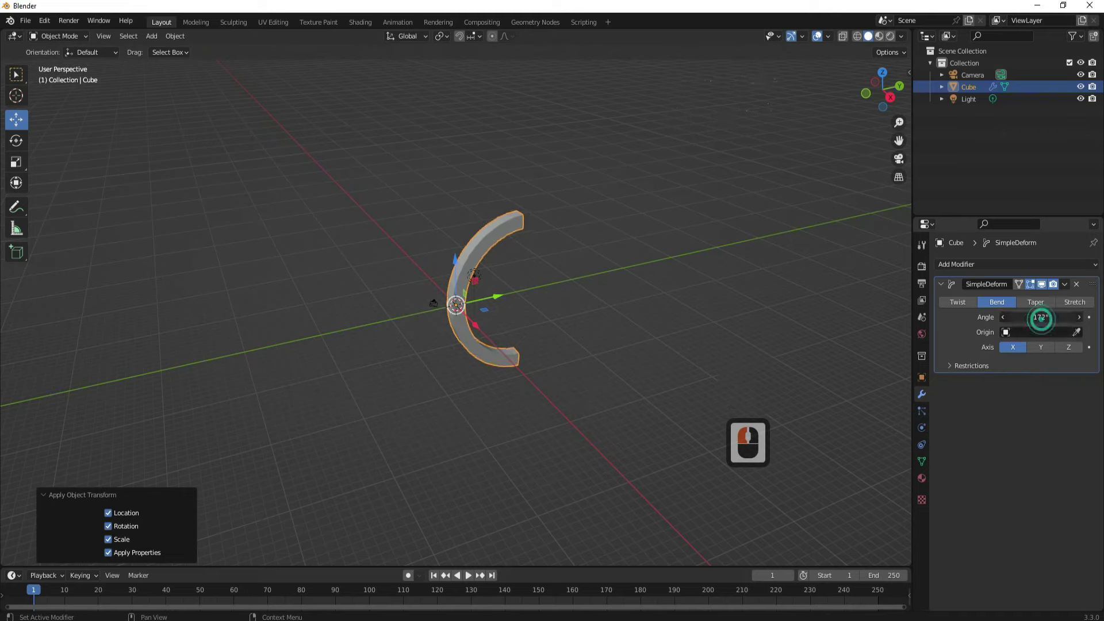